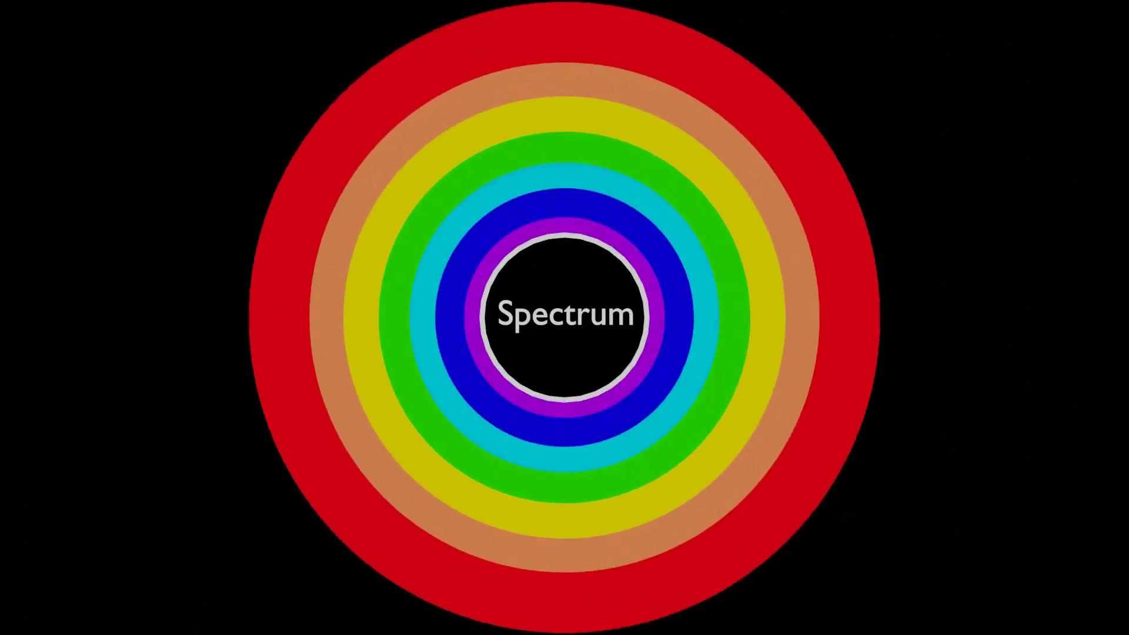
- Add a Bezier circle and duplicate-scale it into the first three concentric rings
{"action": "left_click", "coordinate": [550, 258]}
{"action": "key", "text": "shift+a"}
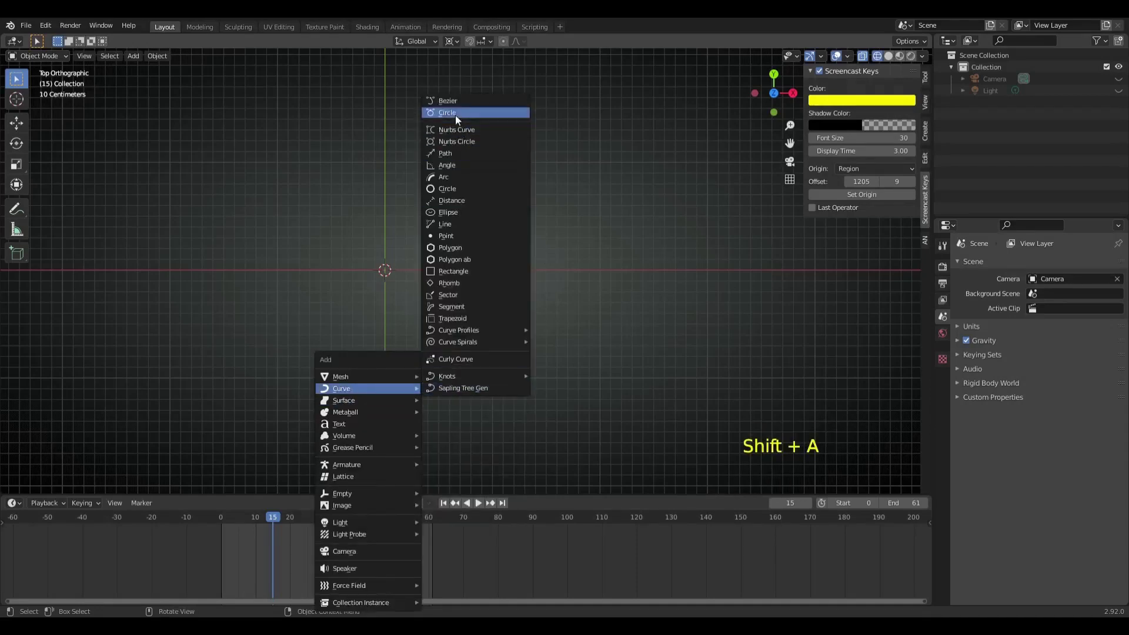
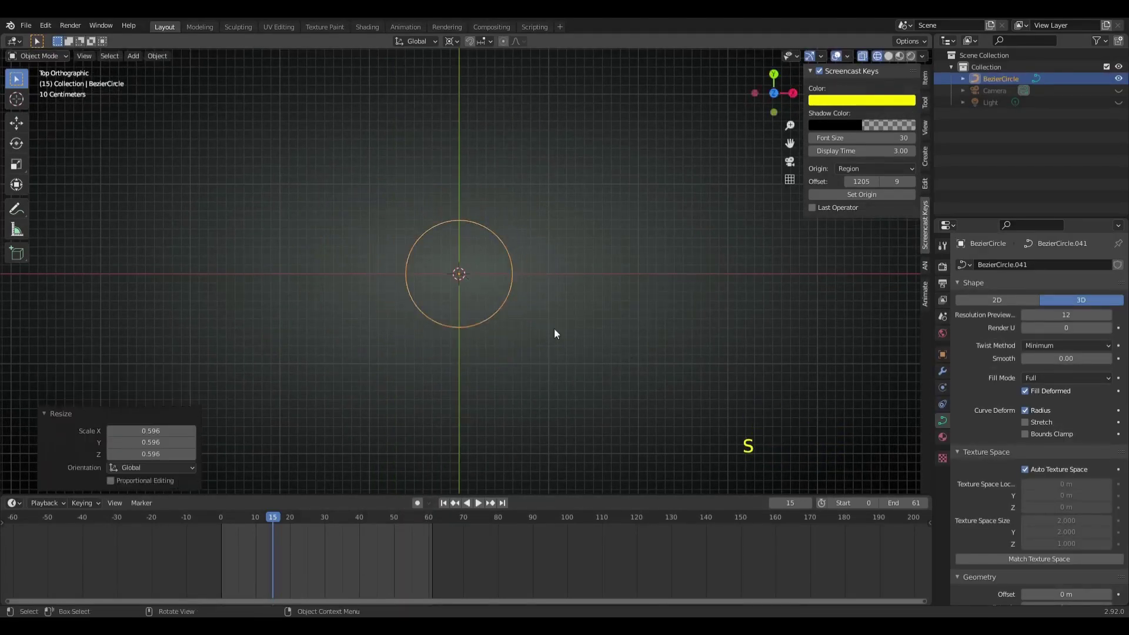
{"action": "key", "text": "shift+d"}
{"action": "key", "text": "s"}
{"action": "left_click", "coordinate": [501, 317]}
{"action": "key", "text": "shift+d"}
{"action": "key", "text": "s"}
{"action": "left_click", "coordinate": [502, 312]}
- Make two more larger ring copies, join all five into one curve and enter edit mode
{"action": "key", "text": "s"}
{"action": "left_click", "coordinate": [502, 310]}
{"action": "key", "text": "shift+d"}
{"action": "key", "text": "s"}
{"action": "scroll", "scroll_direction": "down", "scroll_amount": 3}
{"action": "left_click", "coordinate": [332, 136]}
{"action": "scroll", "scroll_direction": "down", "scroll_amount": 3}
{"action": "key", "text": "ctrl+j"}
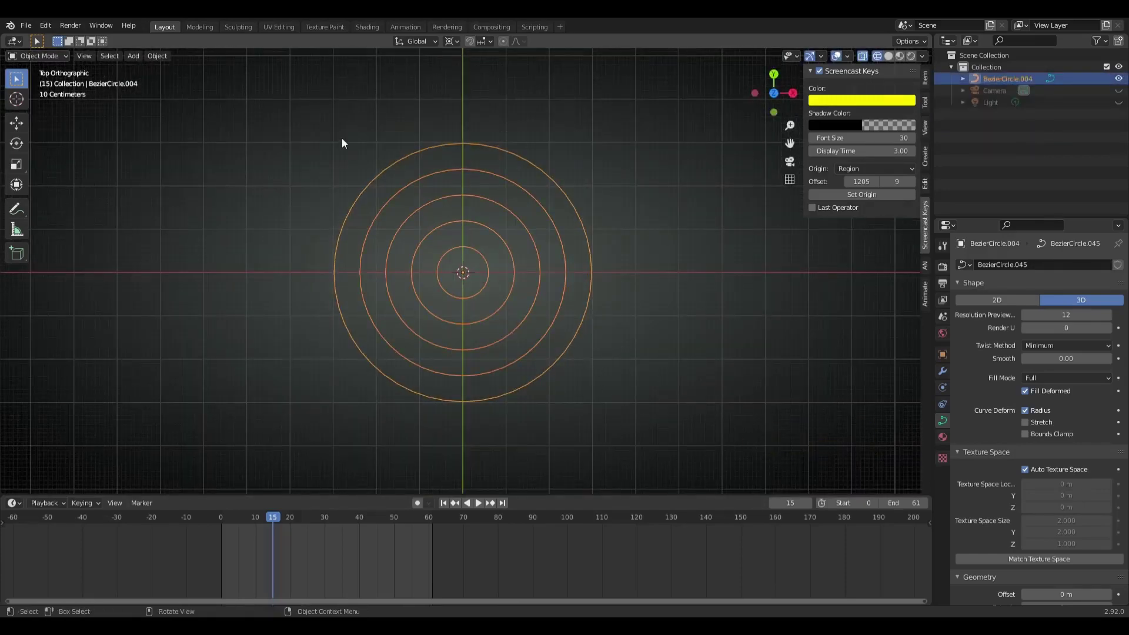
{"action": "key", "text": "Tab"}
- Set the curve handles to Free and enter an exact Z rotation so the quarter arcs open rightward
{"action": "right_click", "coordinate": [440, 281]}
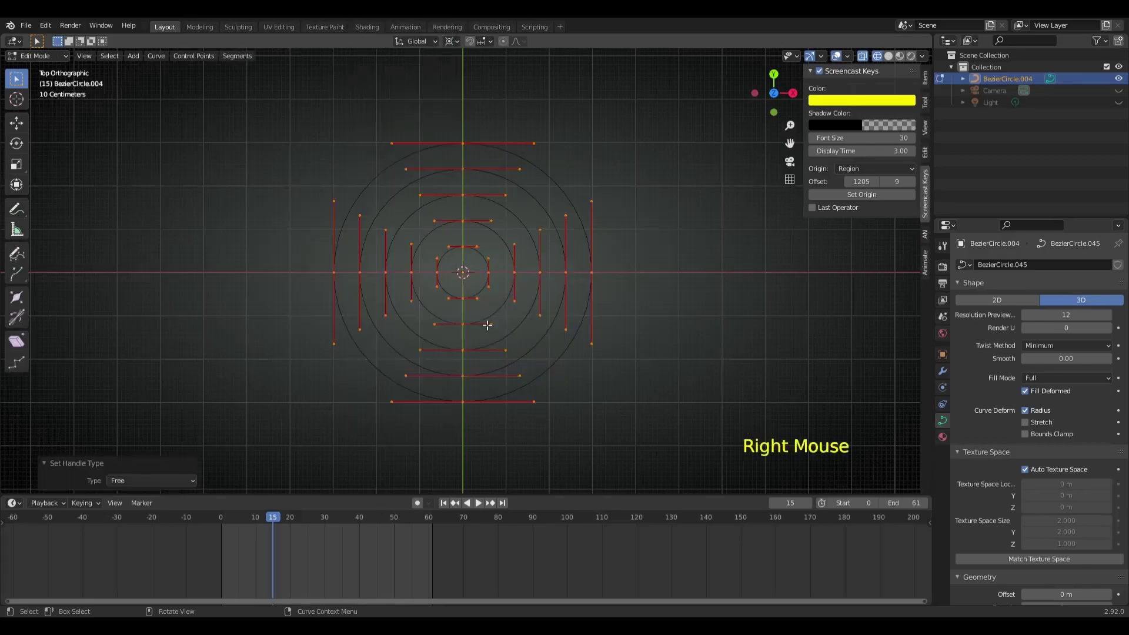
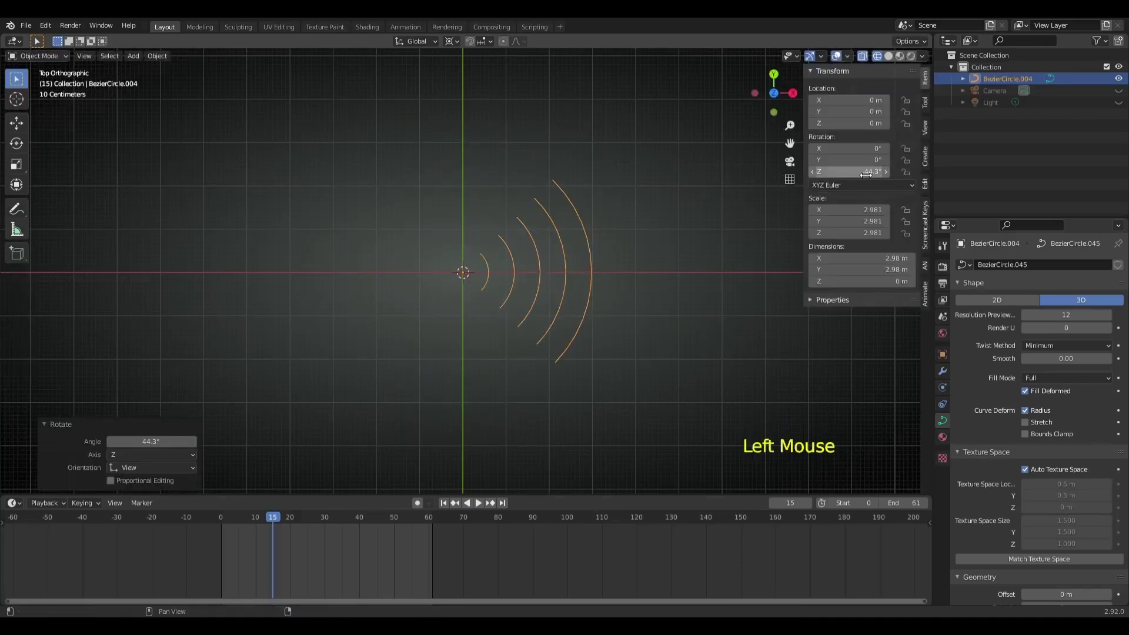
{"action": "left_click", "coordinate": [70, 79]}
{"action": "double_click", "coordinate": [891, 175]}
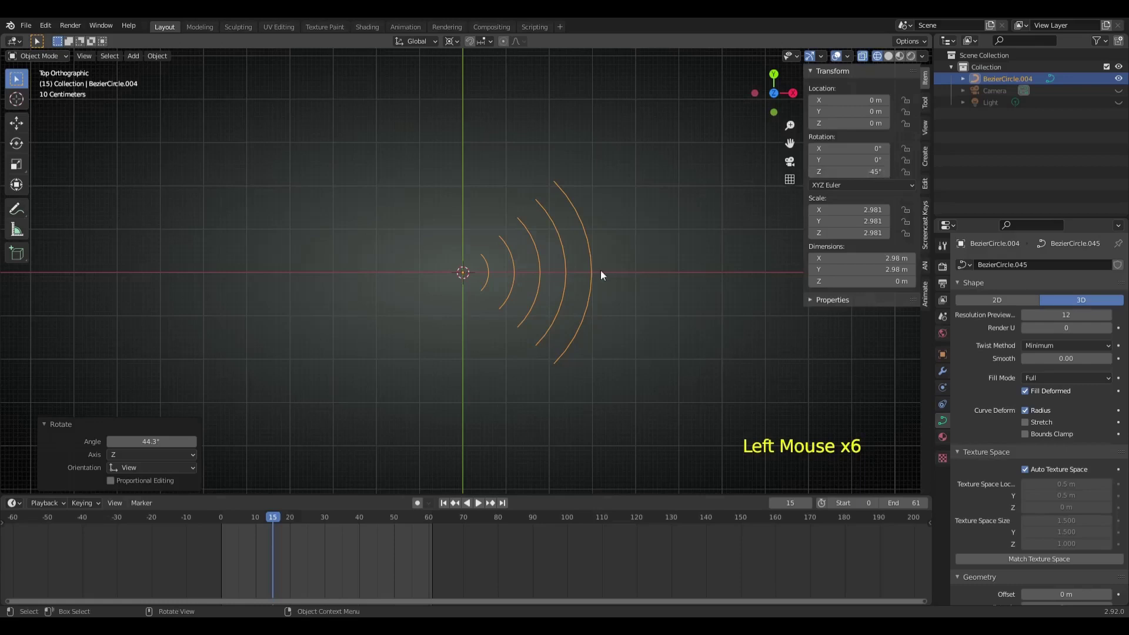
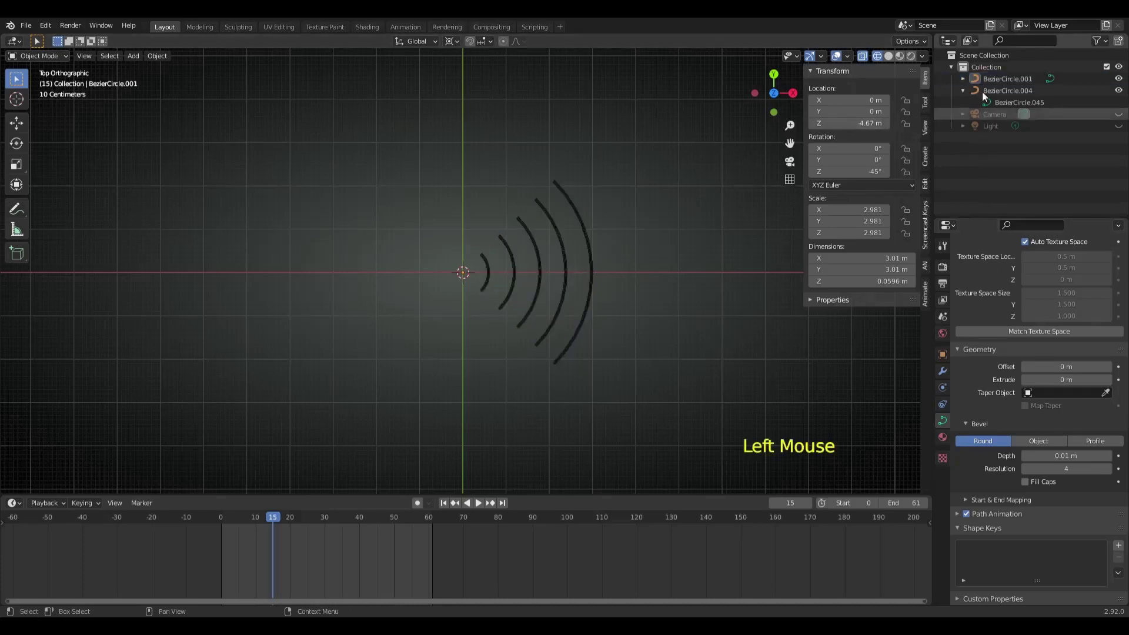
- Select the original arc object and add Basis and Key 1 shape keys
{"action": "left_click", "coordinate": [977, 96]}
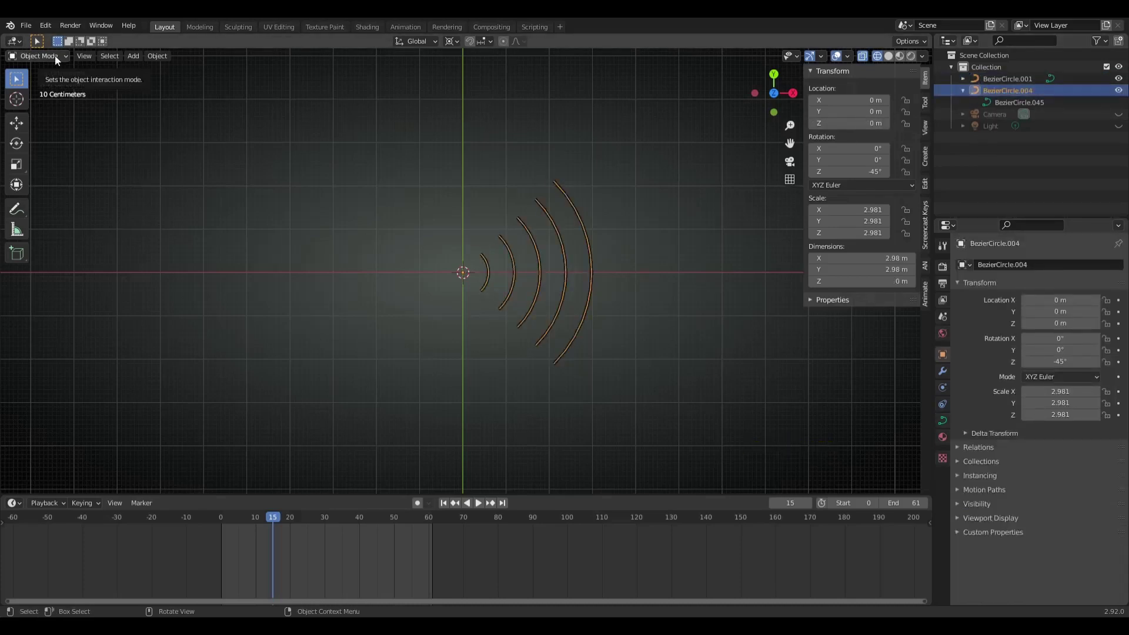
{"action": "scroll", "scroll_direction": "down", "scroll_amount": 3}
{"action": "double_click", "coordinate": [1125, 551]}
{"action": "scroll", "scroll_direction": "down", "scroll_amount": 3}
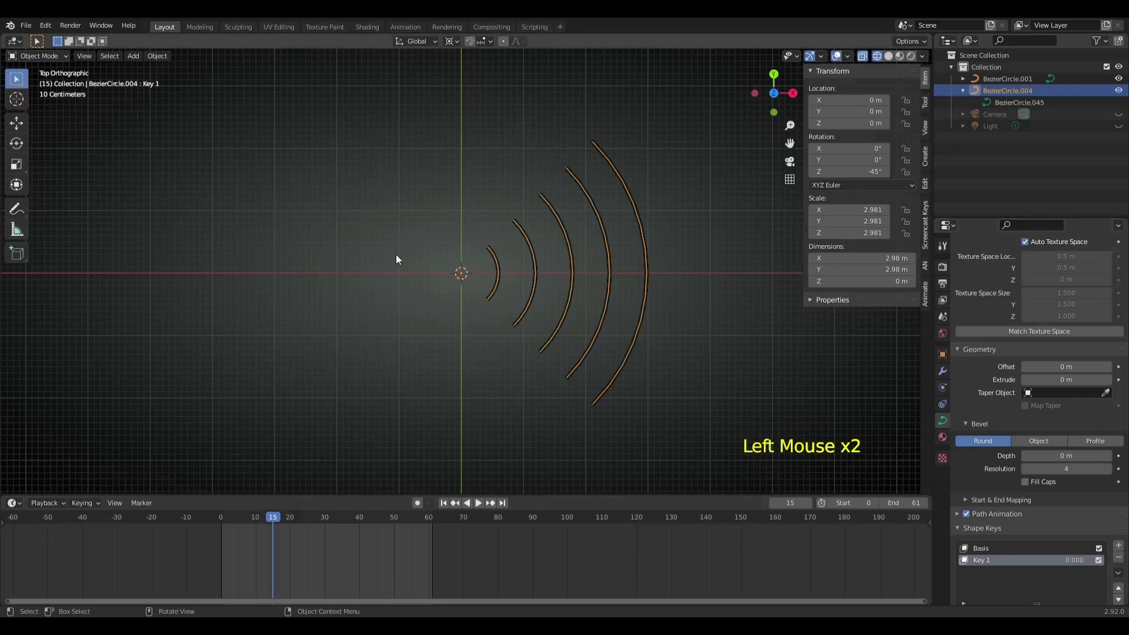
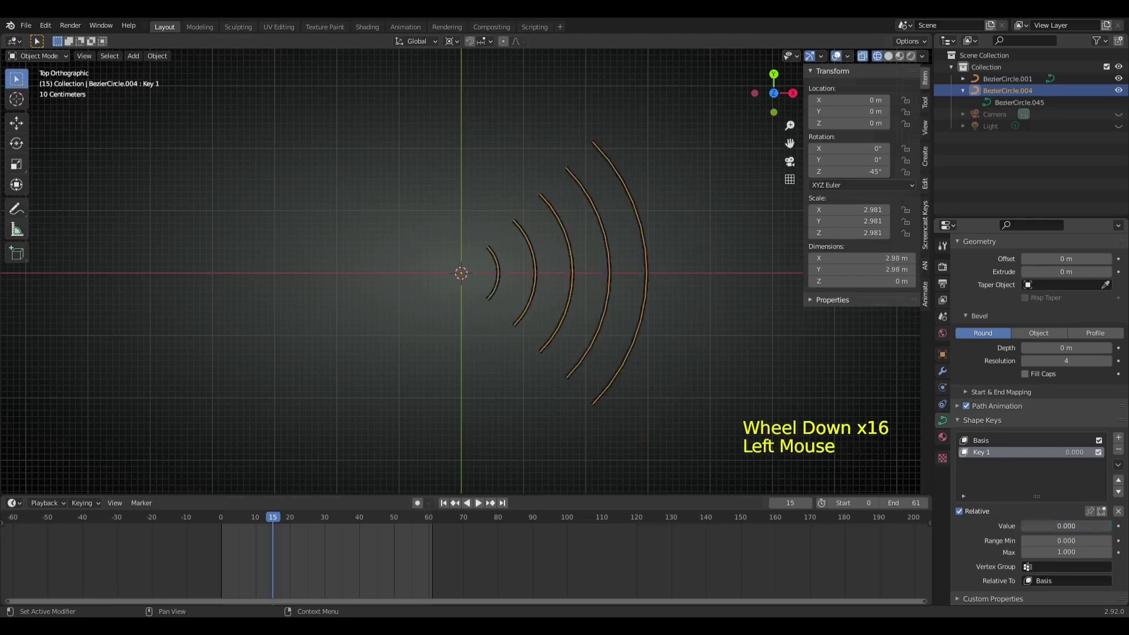
- Edit Key 1 so its arcs are spaced differently from the Basis shape
{"action": "left_click", "coordinate": [991, 82]}
{"action": "right_click", "coordinate": [991, 82]}
{"action": "left_click", "coordinate": [653, 301]}
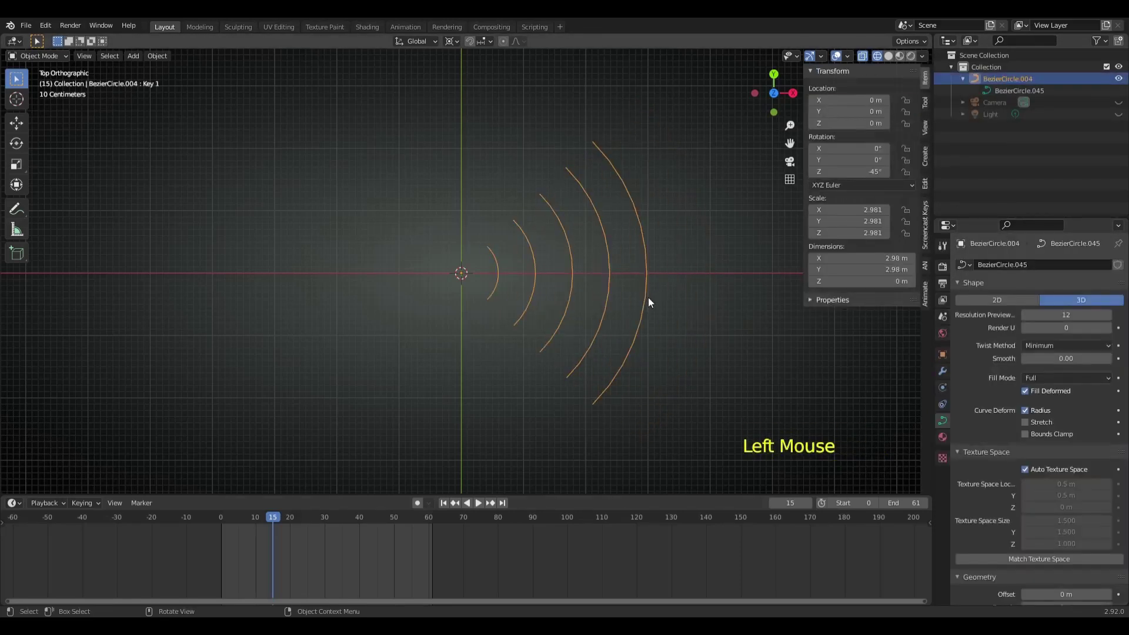
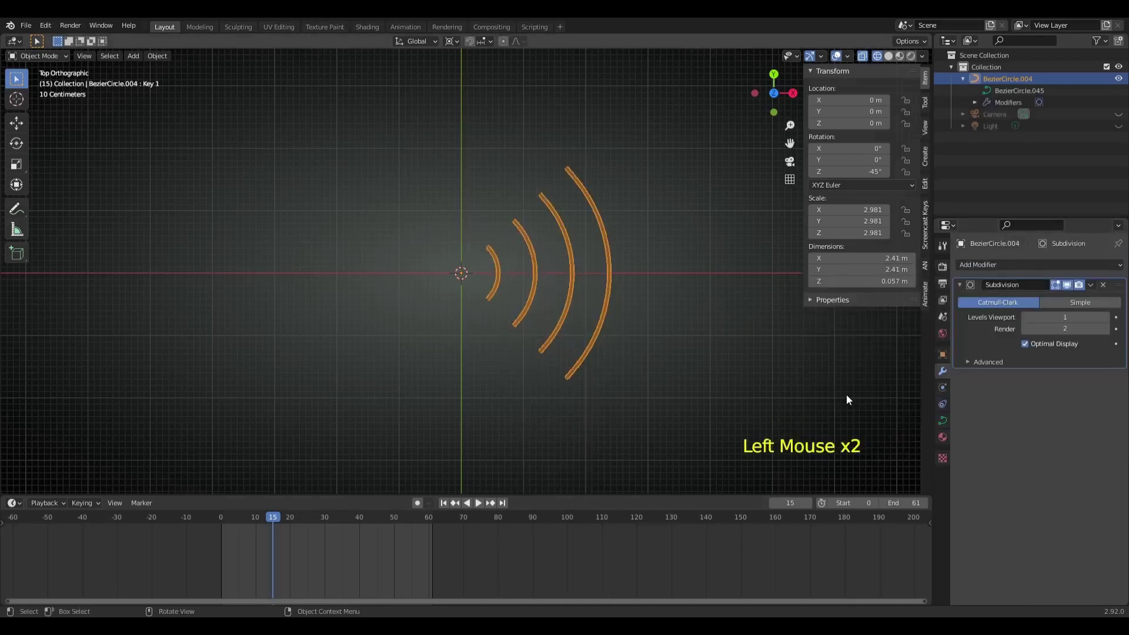
- Add a Subdivision Surface modifier and adjust its level to smooth the arcs
{"action": "left_click", "coordinate": [690, 368]}
{"action": "left_click", "coordinate": [487, 203]}
{"action": "double_click", "coordinate": [634, 281]}
{"action": "left_click", "coordinate": [438, 148]}
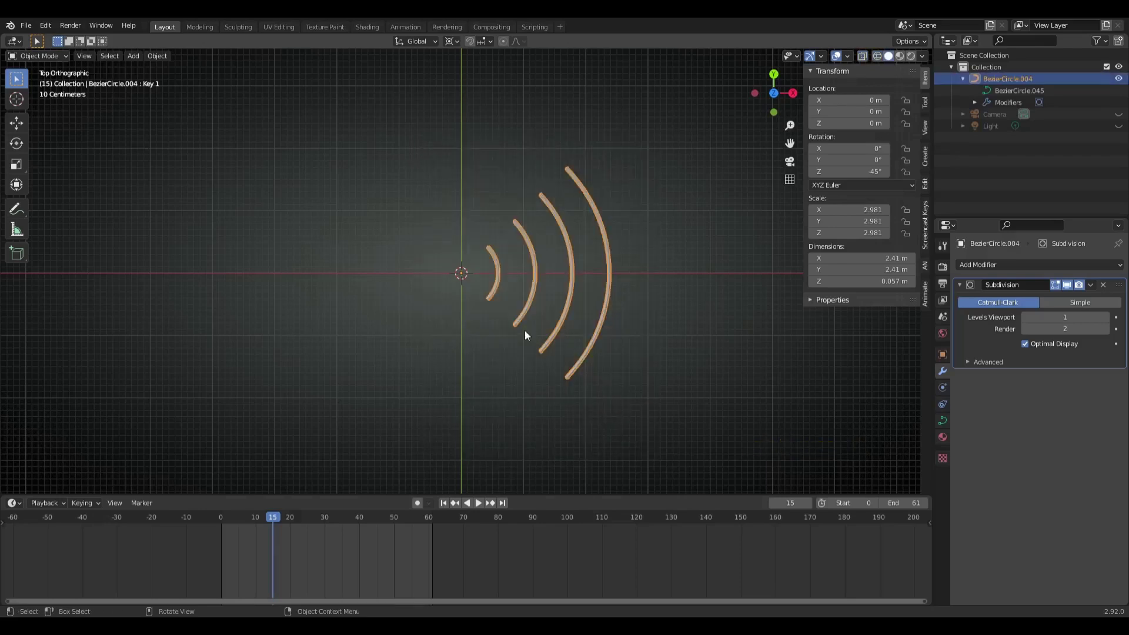
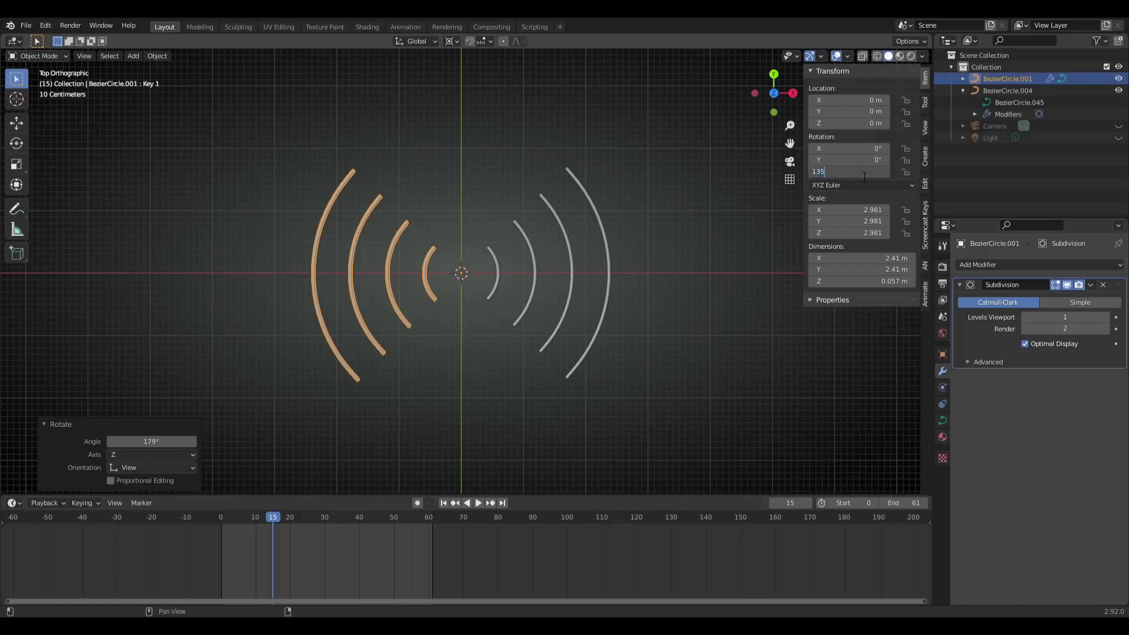
- Select the right-hand arcs and keyframe Key 1's value at frame 0
{"action": "left_click", "coordinate": [621, 288]}
{"action": "left_click", "coordinate": [277, 524]}
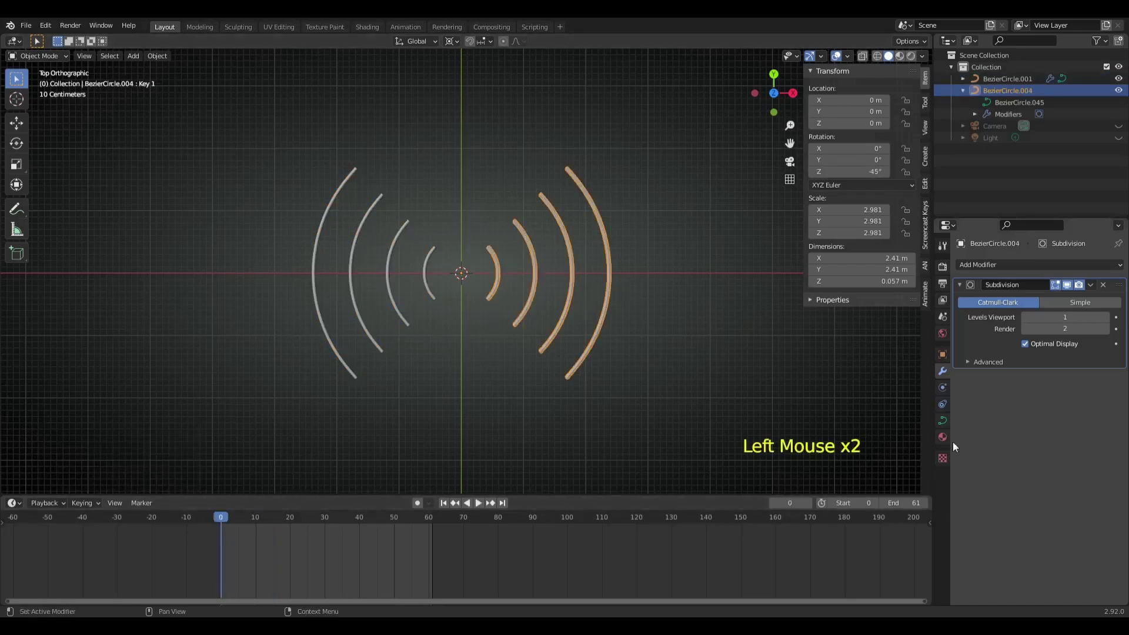
{"action": "left_click", "coordinate": [949, 425]}
{"action": "left_click", "coordinate": [321, 303]}
{"action": "scroll", "scroll_direction": "down", "scroll_amount": 3}
{"action": "left_click", "coordinate": [1045, 531]}
{"action": "left_click", "coordinate": [534, 299]}
{"action": "double_click", "coordinate": [536, 314]}
{"action": "right_click", "coordinate": [1055, 528]}
{"action": "left_click", "coordinate": [331, 522]}
- Keyframe Key 1 at full value on frame 30 and back down on frame 60
{"action": "left_click", "coordinate": [1037, 530]}
{"action": "right_click", "coordinate": [1073, 530]}
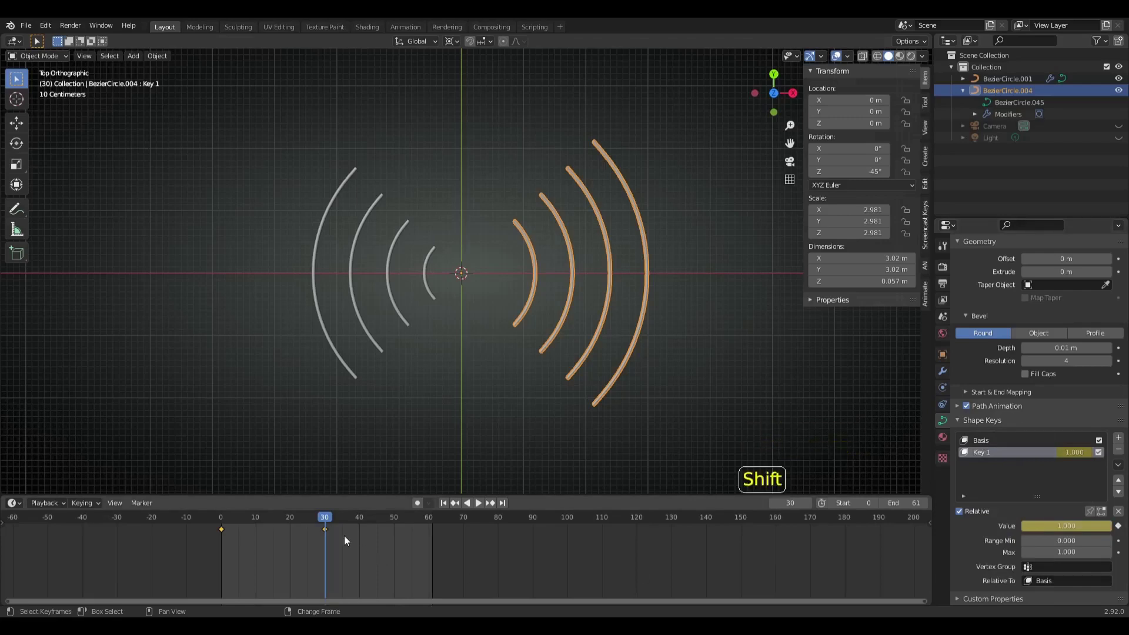
{"action": "key", "text": "shift+d"}
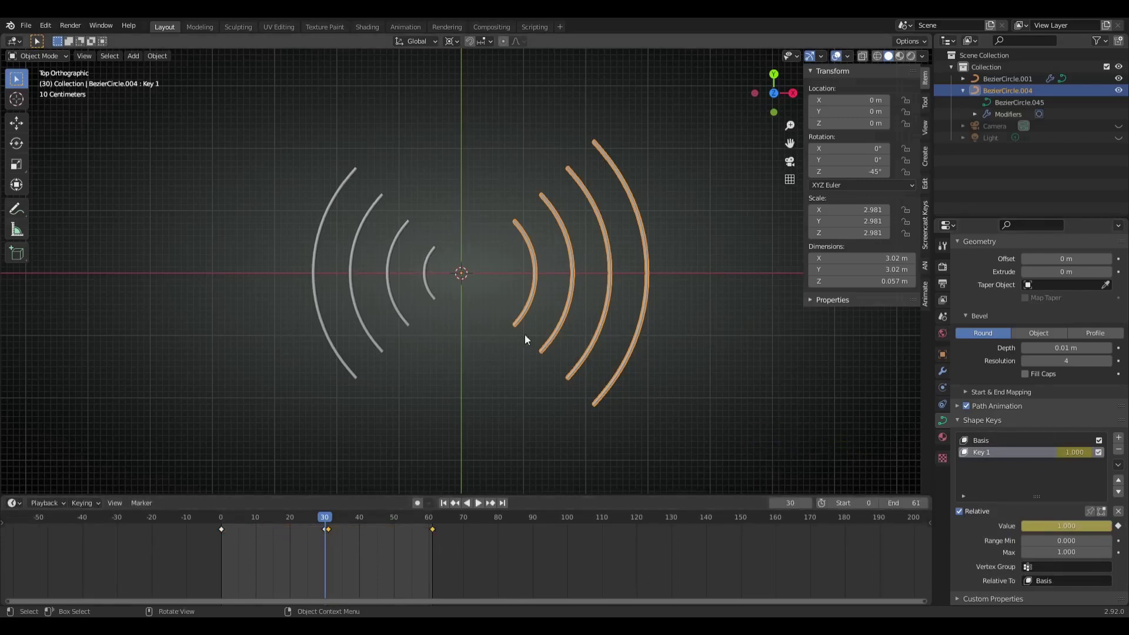
{"action": "left_click", "coordinate": [316, 520]}
{"action": "left_click", "coordinate": [402, 319]}
{"action": "right_click", "coordinate": [1061, 531]}
{"action": "left_click", "coordinate": [332, 521]}
{"action": "key", "text": "ctrl+z"}
- Keyframe the left-hand arcs' Key 1 the same way and play the wave animation
{"action": "left_click", "coordinate": [1039, 531]}
{"action": "right_click", "coordinate": [1073, 533]}
{"action": "key", "text": "shift+d"}
{"action": "left_click", "coordinate": [313, 524]}
{"action": "key", "text": "space"}
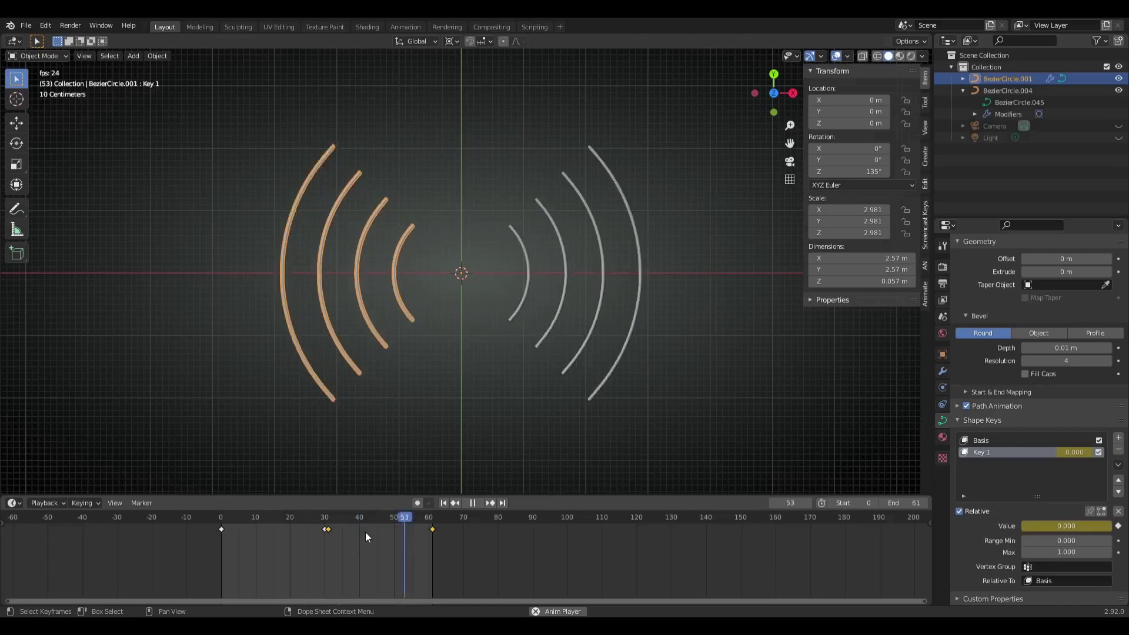
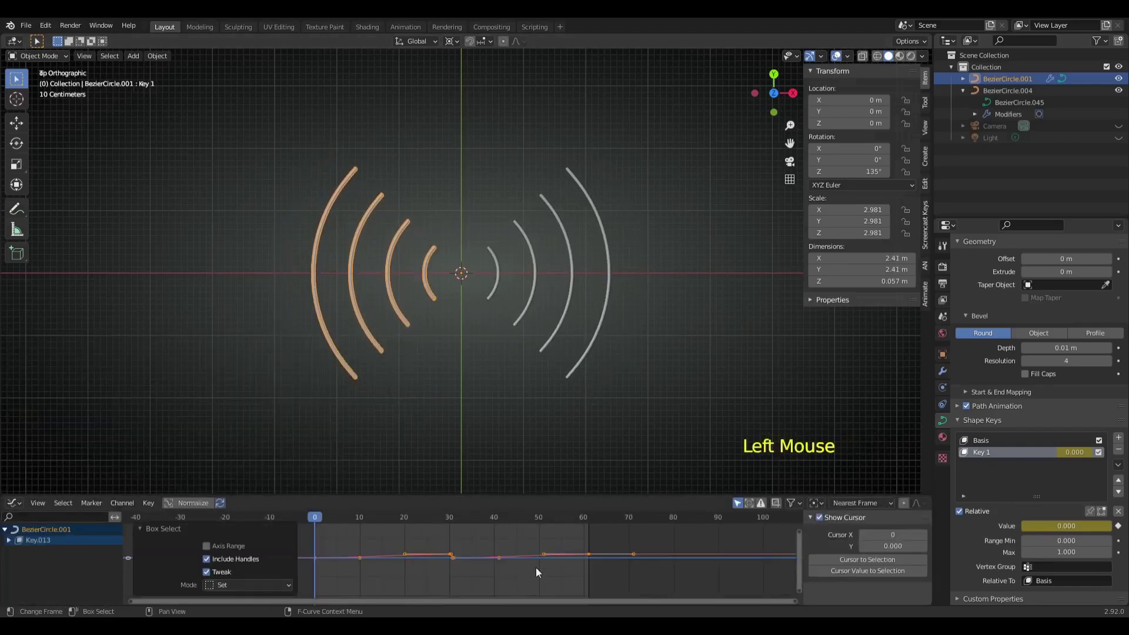
- Set the keyframes to vector handles and switch the Graph Editor back to the Timeline
{"action": "key", "text": "v"}
{"action": "double_click", "coordinate": [347, 545]}
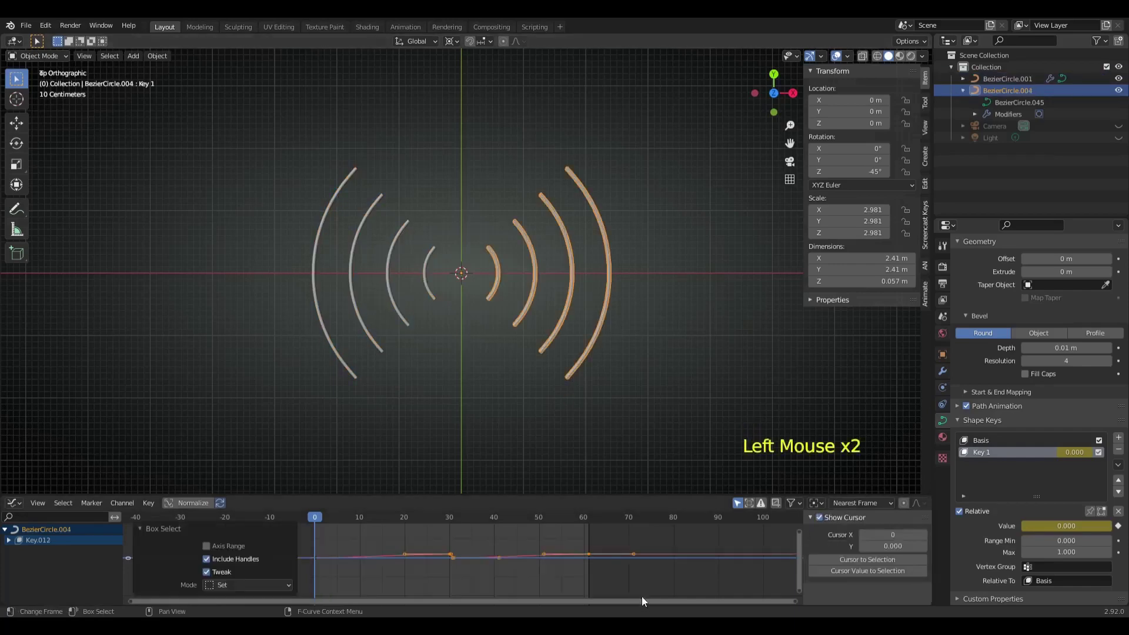
{"action": "key", "text": "v"}
{"action": "left_click", "coordinate": [23, 507]}
{"action": "key", "text": "space"}
{"action": "left_click", "coordinate": [471, 443]}
{"action": "key", "text": "space"}
- Add a text object and replace its default letters with a single V
{"action": "left_click", "coordinate": [260, 522]}
{"action": "left_click", "coordinate": [498, 374]}
{"action": "key", "text": "shift+a"}
{"action": "key", "text": "Tab"}
{"action": "key", "text": "BackSpace"}
{"action": "key", "text": "BackSpace"}
{"action": "key", "text": "BackSpace"}
{"action": "key", "text": "v"}
{"action": "key", "text": "Tab"}
- Convert the V text to a mesh, fill its faces and set its origin to geometry
{"action": "left_click", "coordinate": [168, 62]}
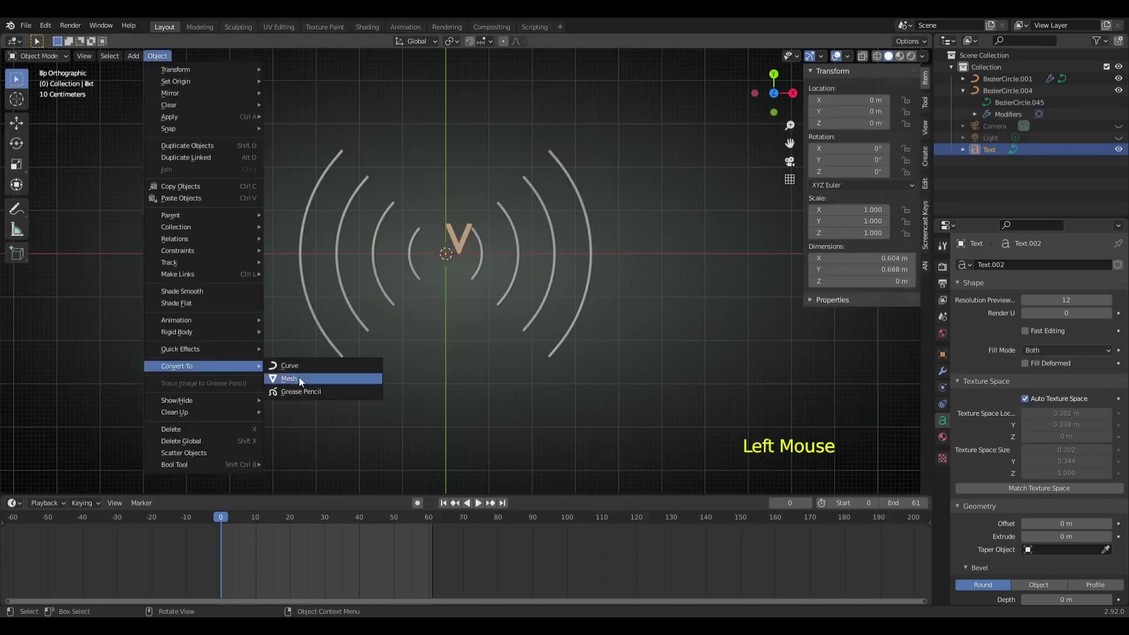
{"action": "left_click", "coordinate": [170, 58]}
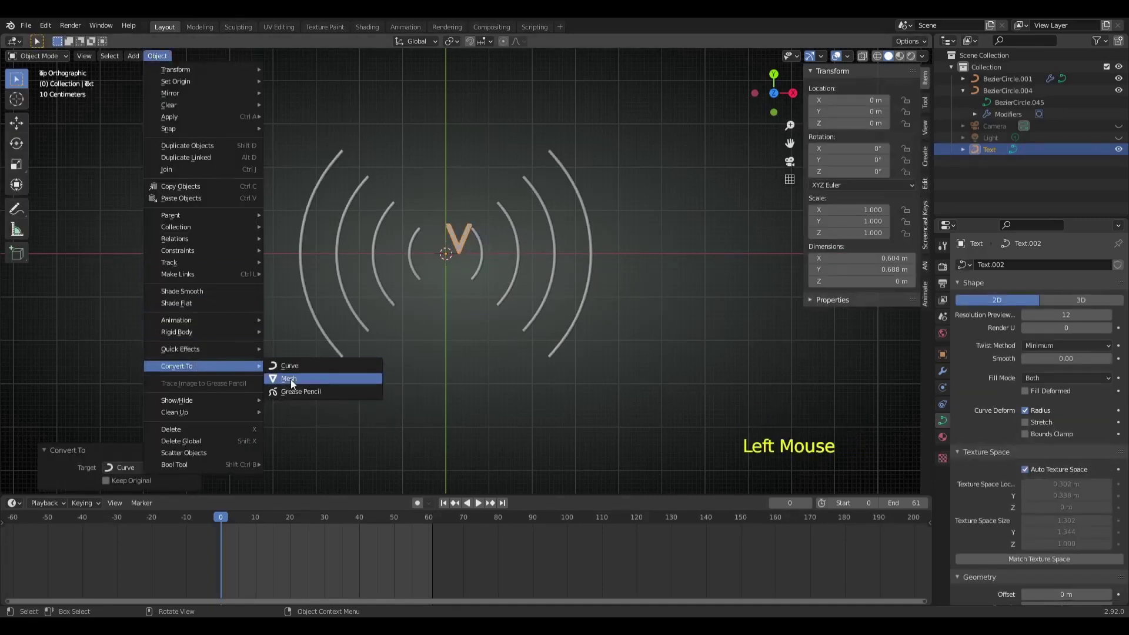
{"action": "left_click", "coordinate": [169, 59]}
{"action": "left_click", "coordinate": [169, 61]}
{"action": "scroll", "scroll_direction": "up", "scroll_amount": 3}
{"action": "key", "text": "Tab"}
{"action": "key", "text": "a"}
{"action": "key", "text": "f"}
{"action": "key", "text": "Tab"}
{"action": "left_click", "coordinate": [168, 60]}
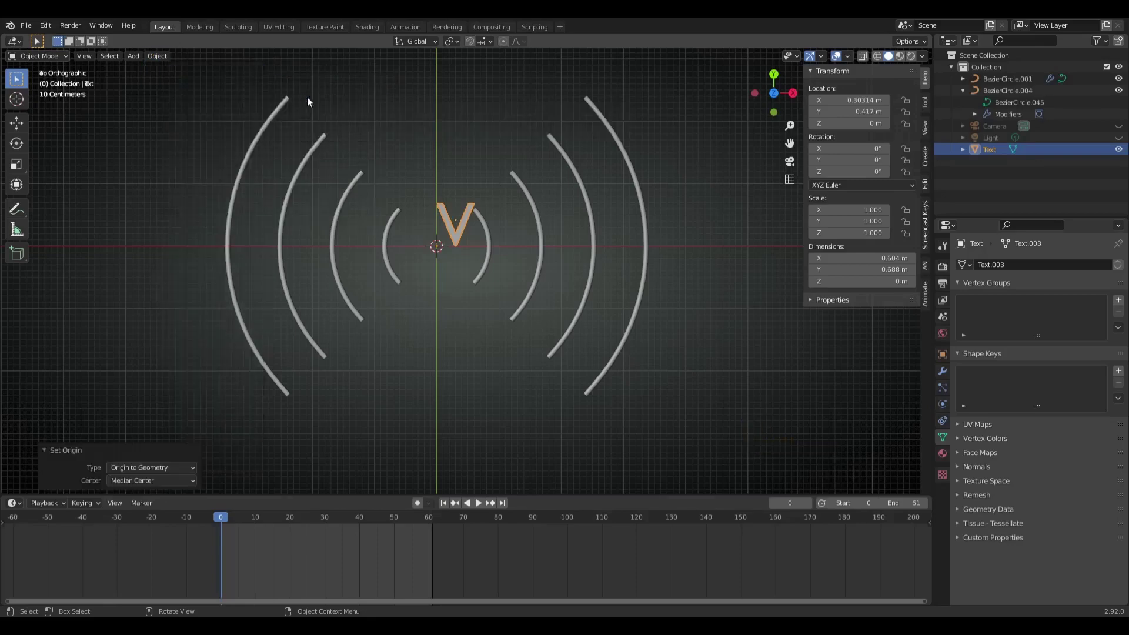
- Rotate the V 180° into a caret and move it below the arcs' centre
{"action": "key", "text": "r"}
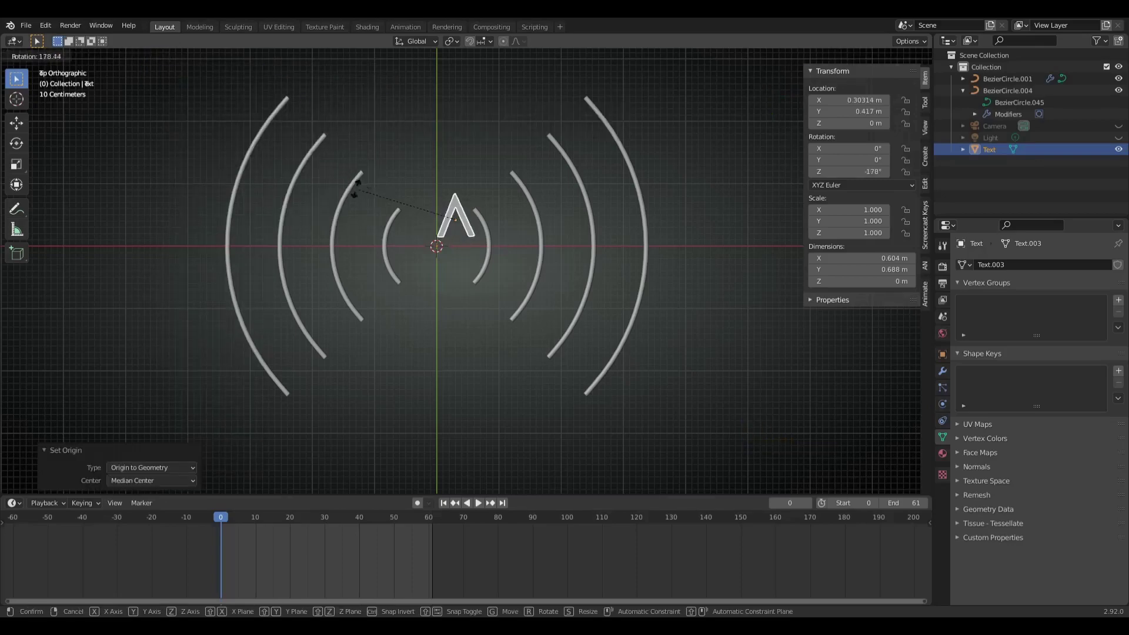
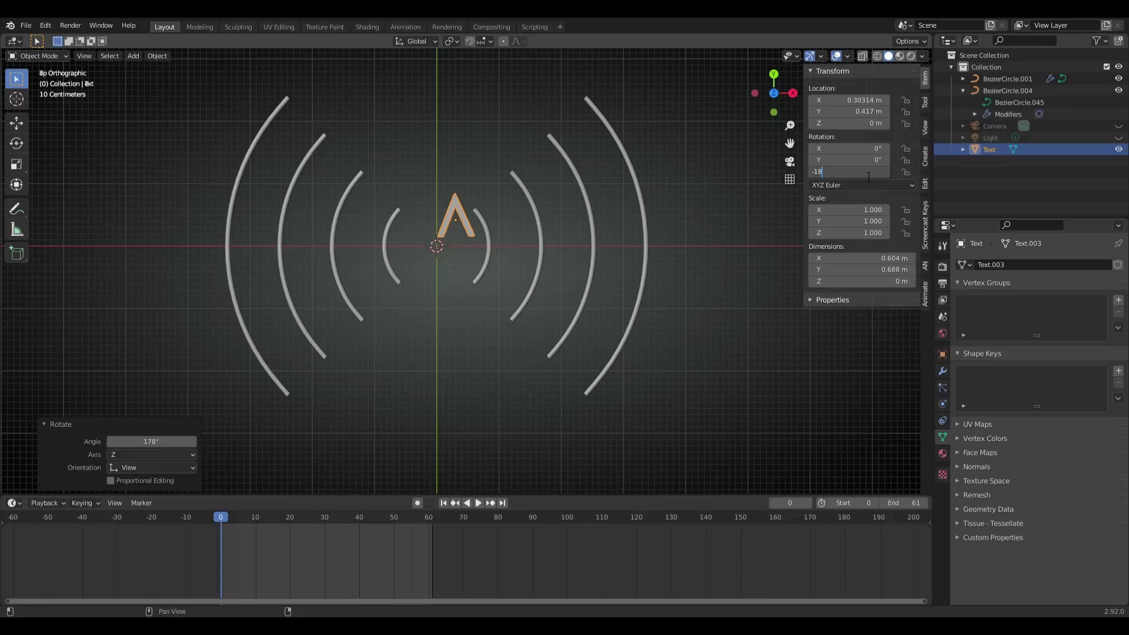
{"action": "key", "text": "g"}
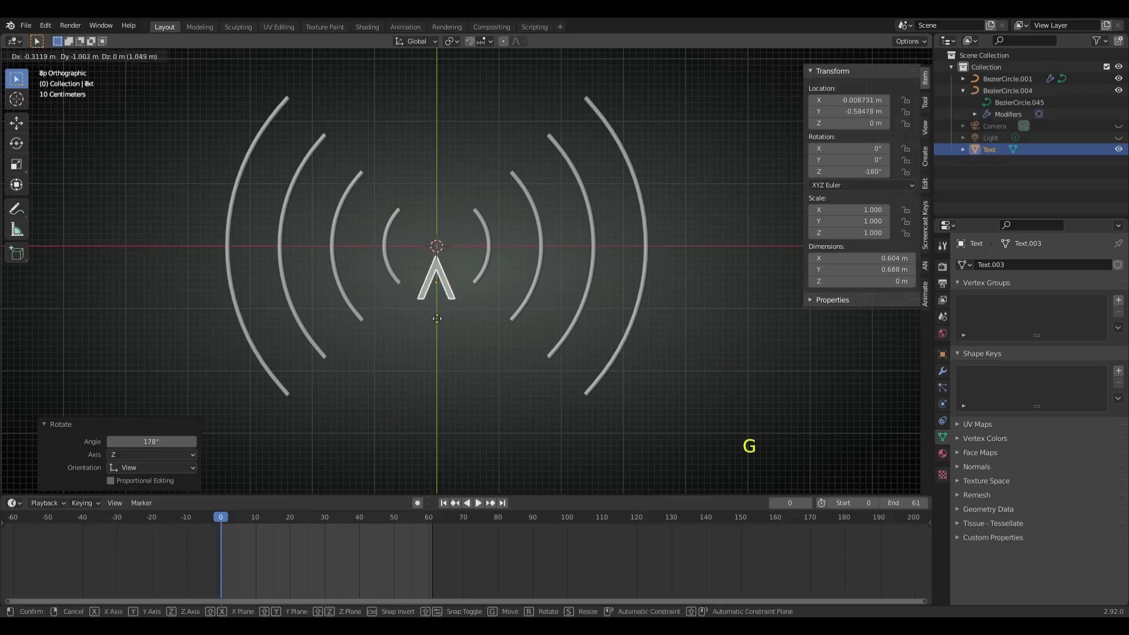
{"action": "key", "text": "shift+a"}
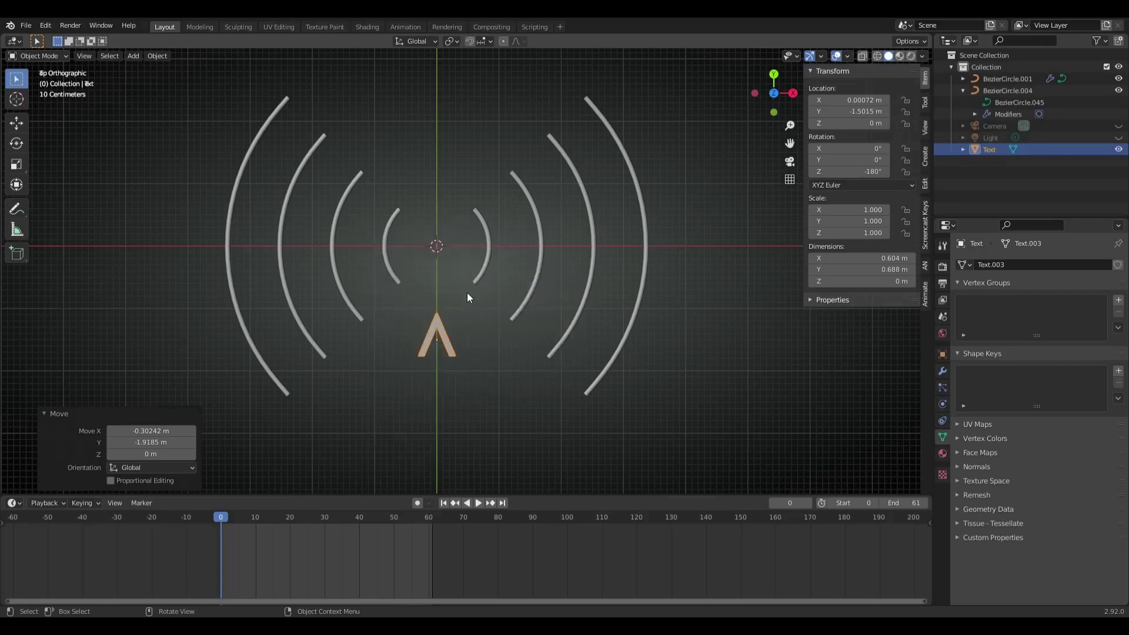
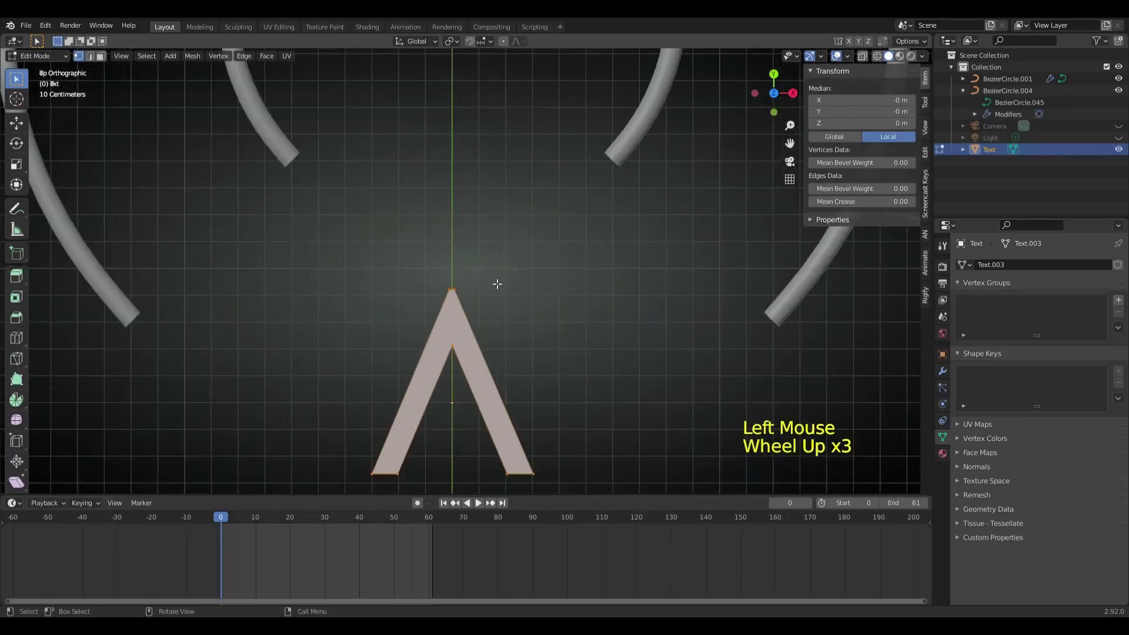
- Add a filled mesh circle, shrink it and move it onto the tip of the inverted V
{"action": "key", "text": "shift+a"}
{"action": "scroll", "scroll_direction": "down", "scroll_amount": 3}
{"action": "key", "text": "f"}
{"action": "key", "text": "s"}
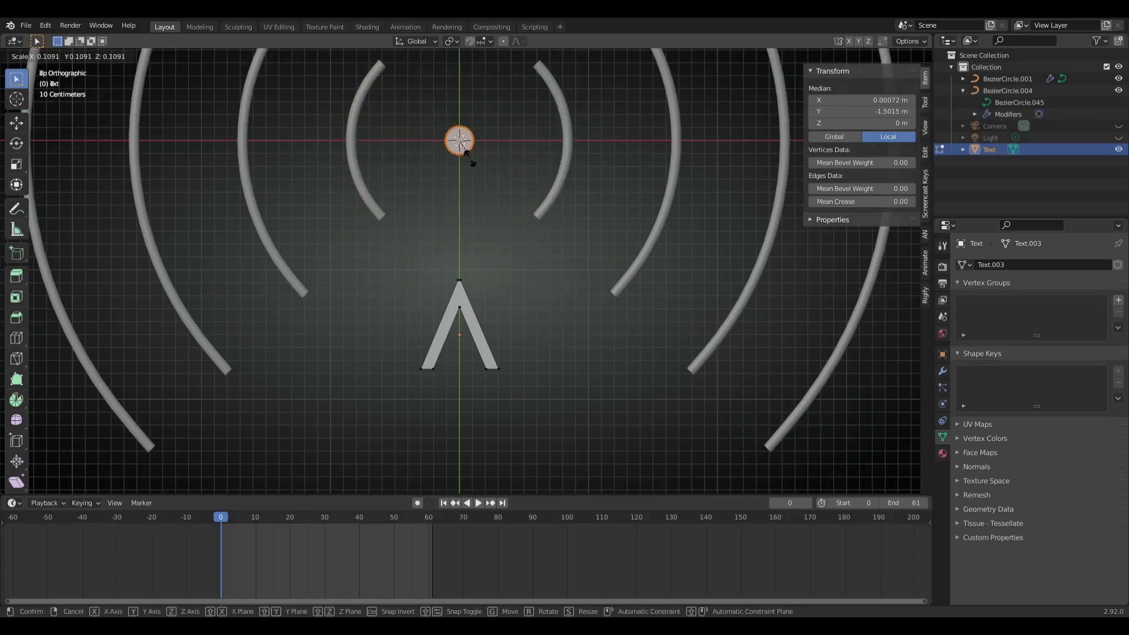
{"action": "key", "text": "s"}
{"action": "key", "text": "g"}
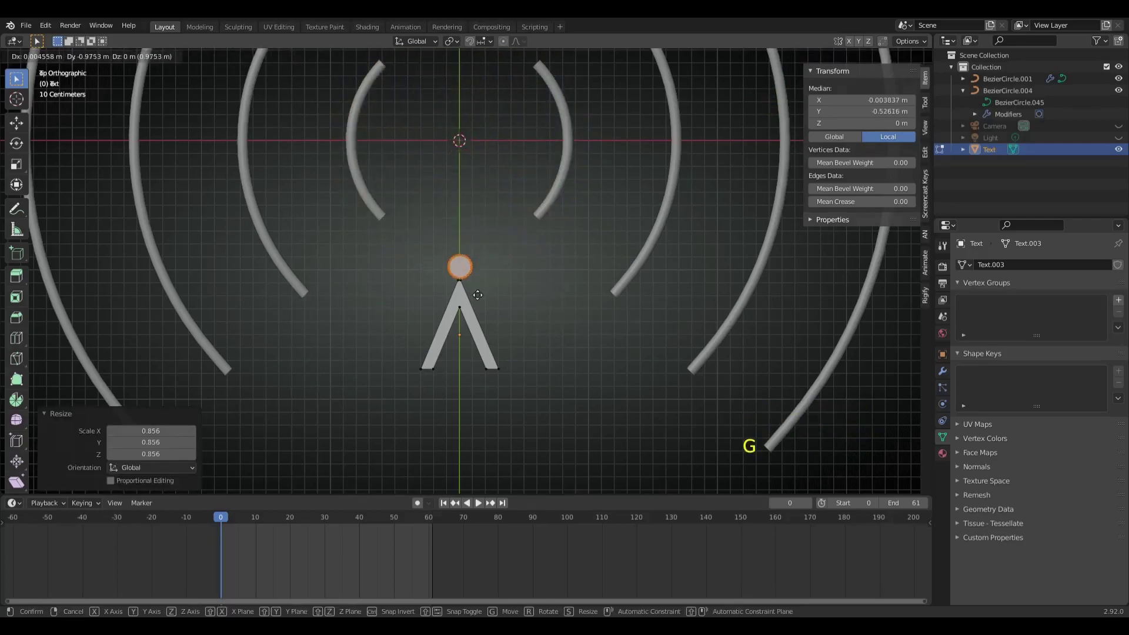
{"action": "scroll", "scroll_direction": "up", "scroll_amount": 3}
{"action": "key", "text": "g"}
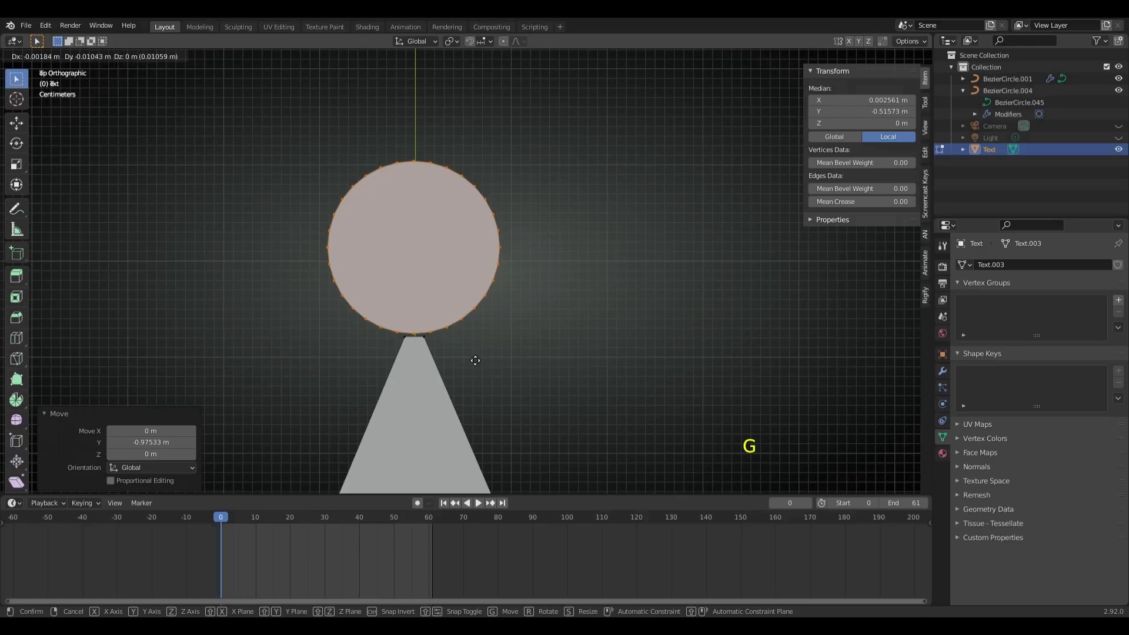
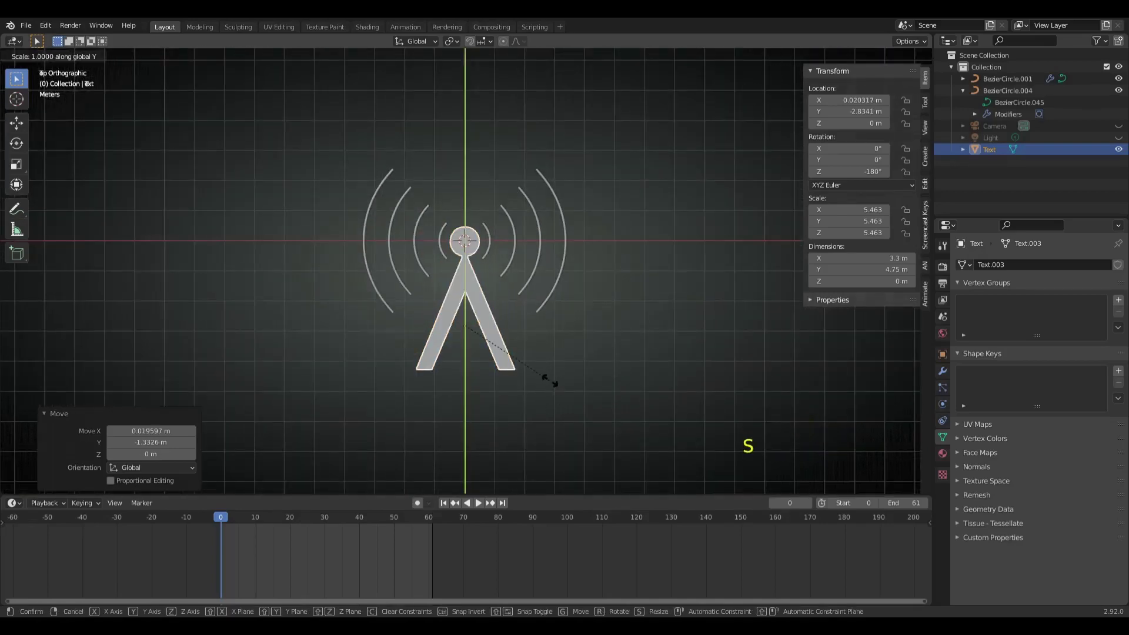
- Confirm the antenna's taller Y stretch and preview the arc animation partway through
{"action": "key", "text": "g"}
{"action": "left_click", "coordinate": [573, 366]}
{"action": "key", "text": "space"}
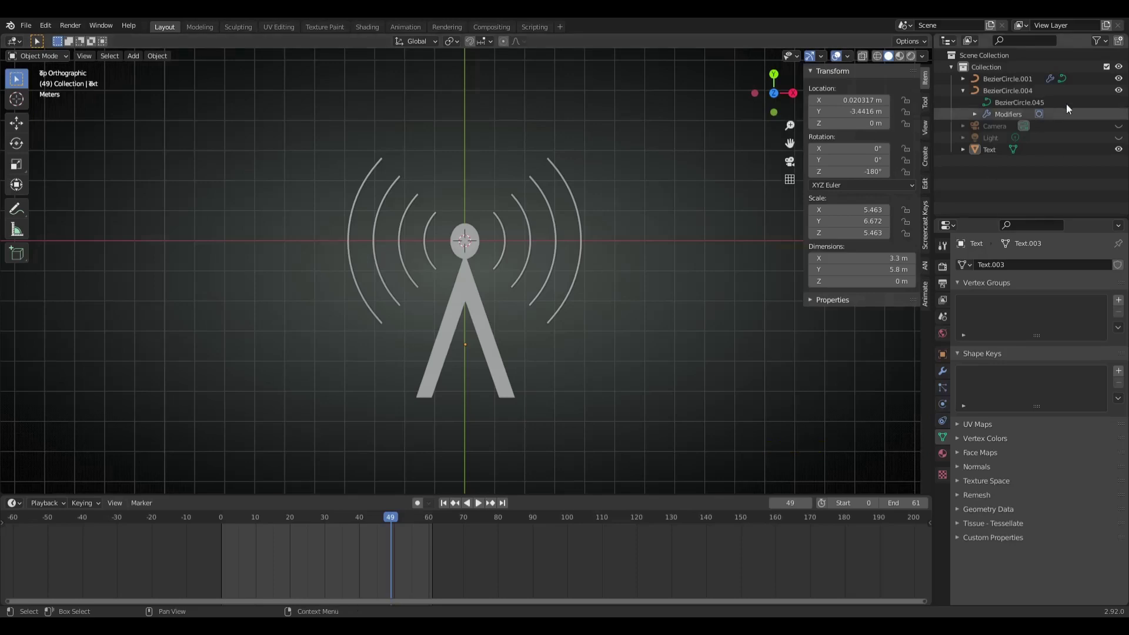
- Select all of the antenna mesh and begin extruding it for thickness
{"action": "key", "text": "Tab"}
{"action": "key", "text": "a"}
{"action": "key", "text": "e"}
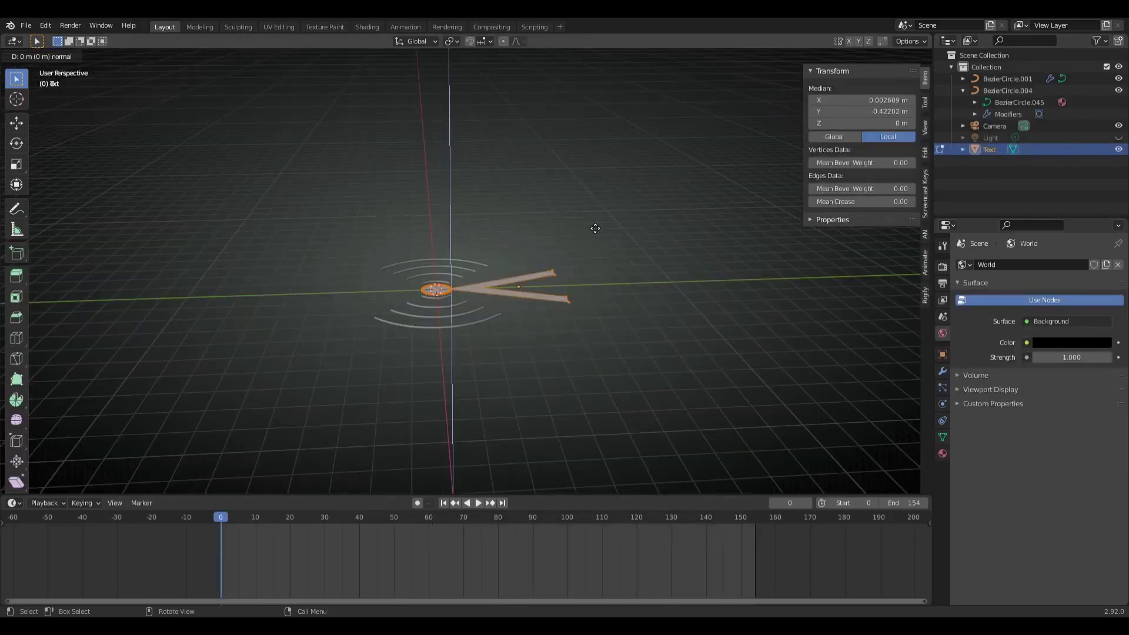
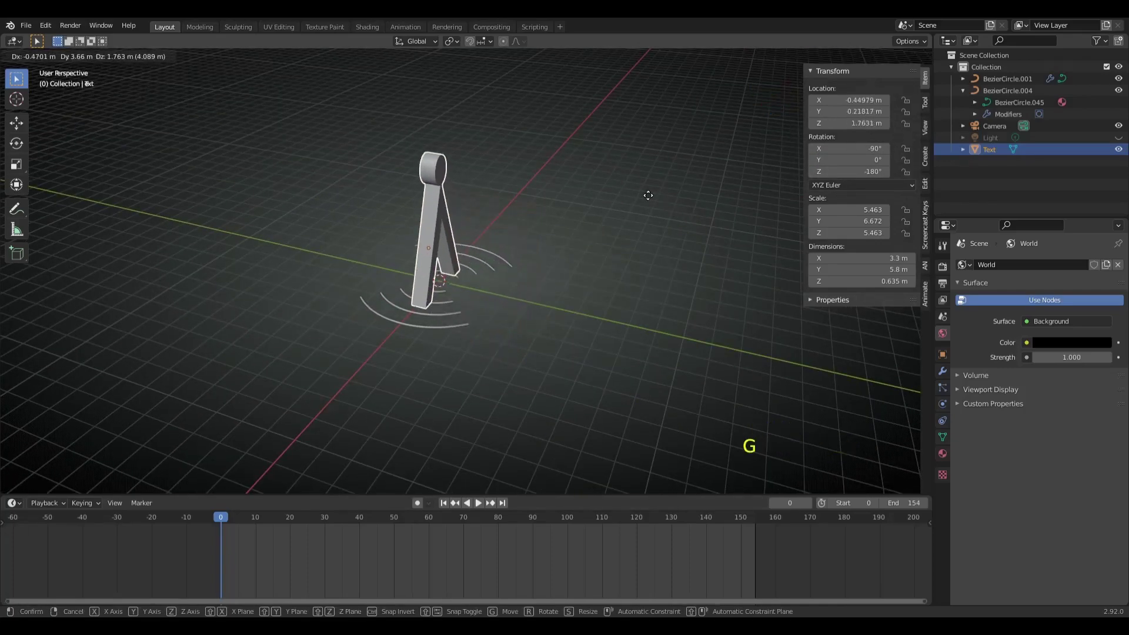
- Stand the antenna upright, raise the wave arcs to its disc and centre the antenna beneath them
{"action": "middle_click", "coordinate": [641, 199]}
{"action": "left_click", "coordinate": [510, 272]}
{"action": "left_click", "coordinate": [440, 285]}
{"action": "key", "text": "g"}
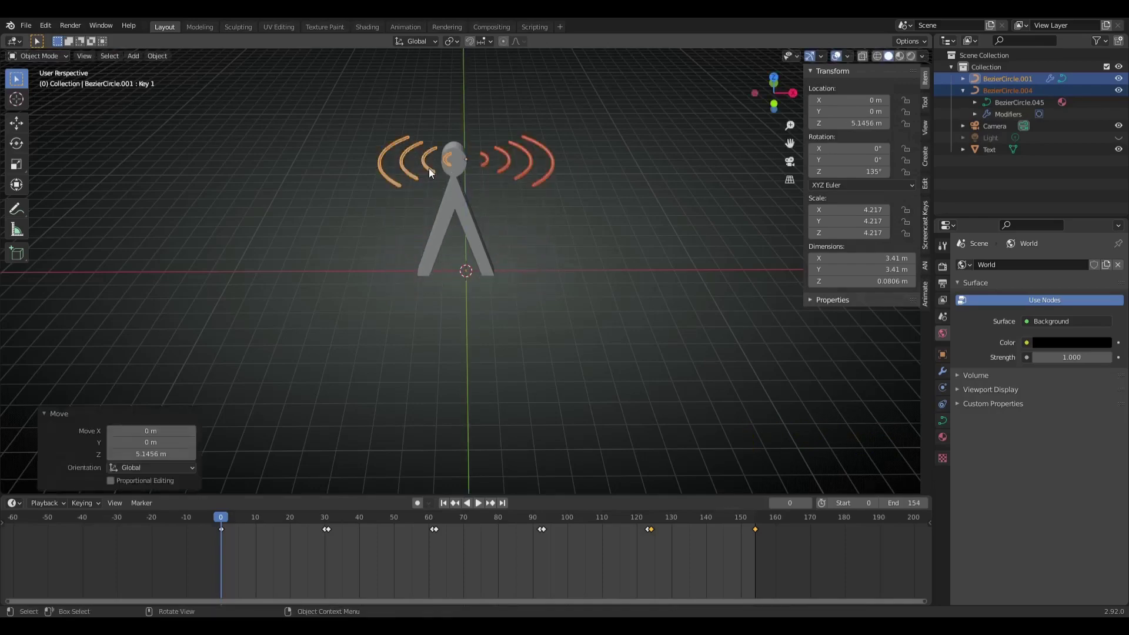
{"action": "left_click", "coordinate": [460, 173]}
{"action": "key", "text": "g"}
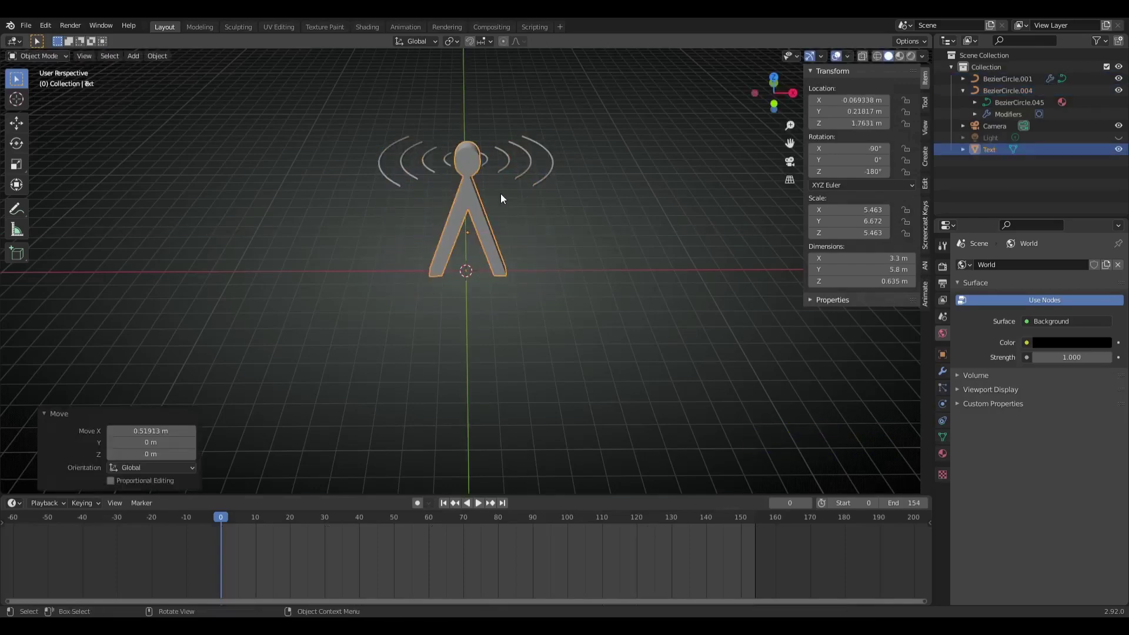
- Enlarge the arc sets, orbit around the antenna and play the expanding-wave animation
{"action": "middle_click", "coordinate": [513, 233]}
{"action": "key", "text": "space"}
{"action": "left_click", "coordinate": [368, 446]}
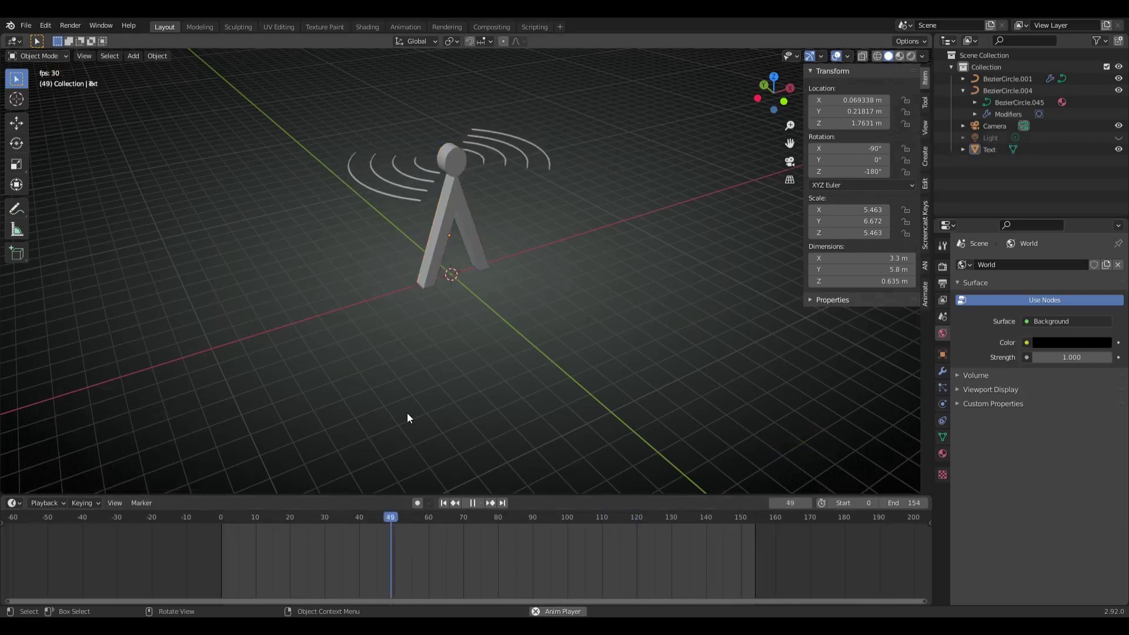
{"action": "key", "text": "space"}
{"action": "left_click", "coordinate": [616, 301]}
{"action": "left_click", "coordinate": [528, 215]}
{"action": "left_click", "coordinate": [417, 194]}
{"action": "key", "text": "s"}
{"action": "left_click", "coordinate": [633, 356]}
{"action": "left_click", "coordinate": [346, 522]}
{"action": "key", "text": "space"}
{"action": "middle_click", "coordinate": [548, 402]}
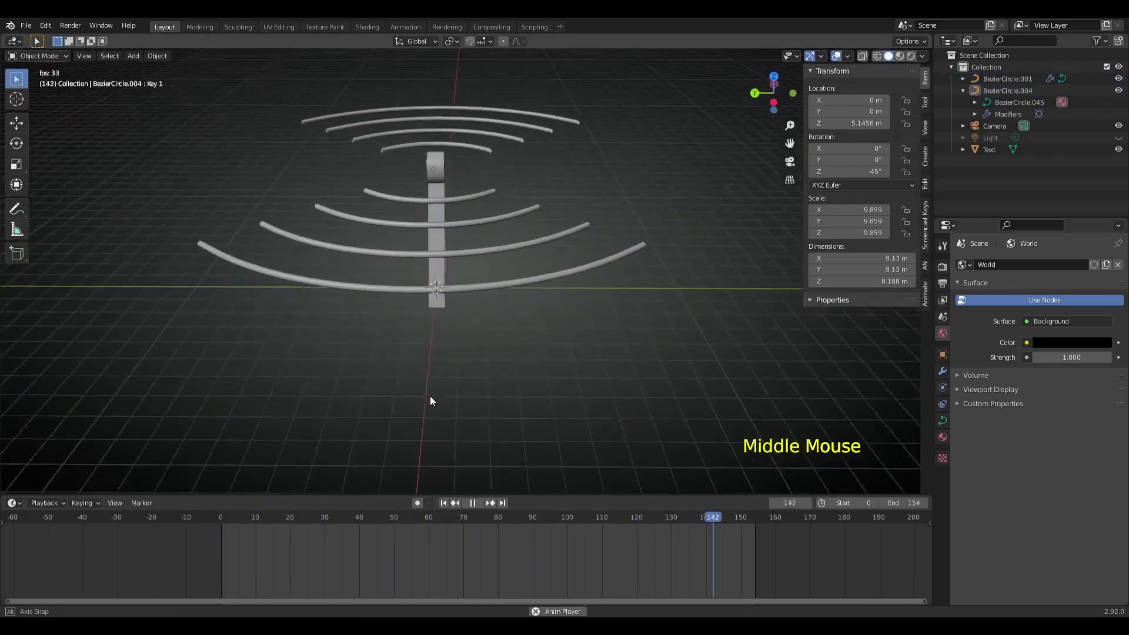